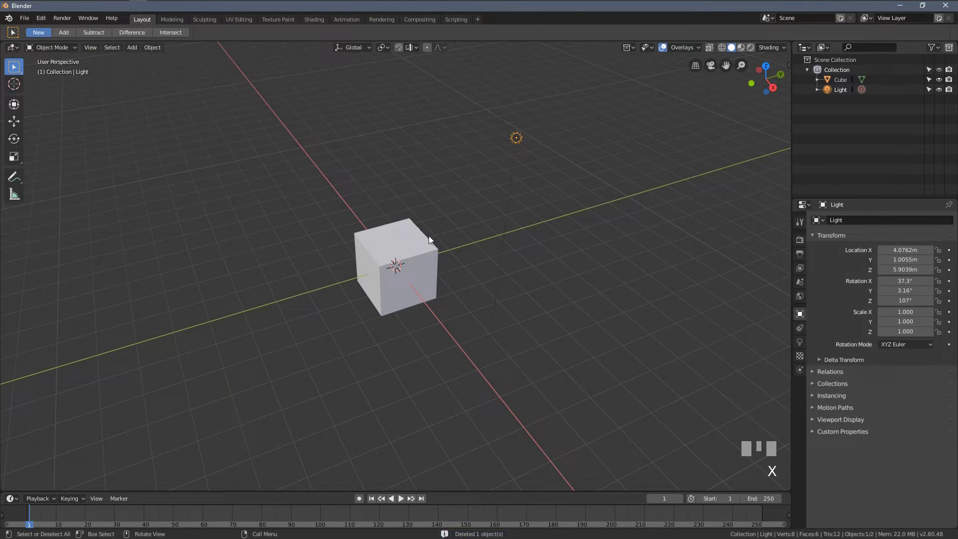
Select the cube and start scaling its mesh along X from top view in Edit Mode
click(406, 262)
key(KP_7)
key(KP_Decimal)
key(Tab)
key(z)
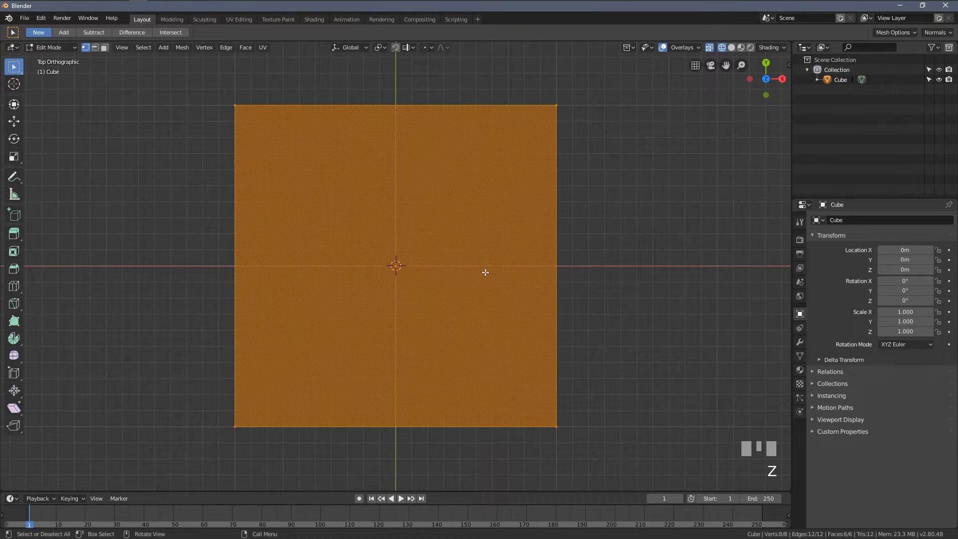
key(s)
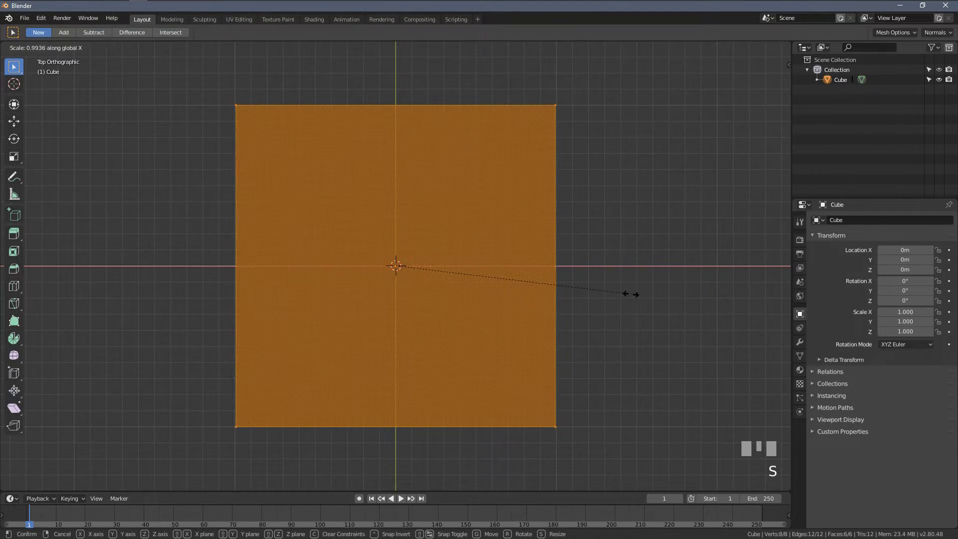
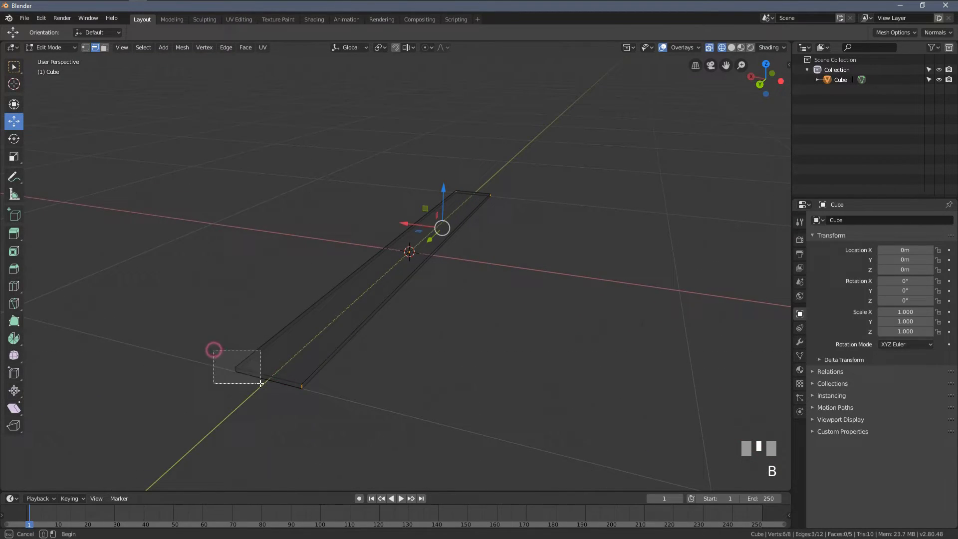
Bring up the Edge menu for the plank's lengthwise edges
key(ctrl+e)
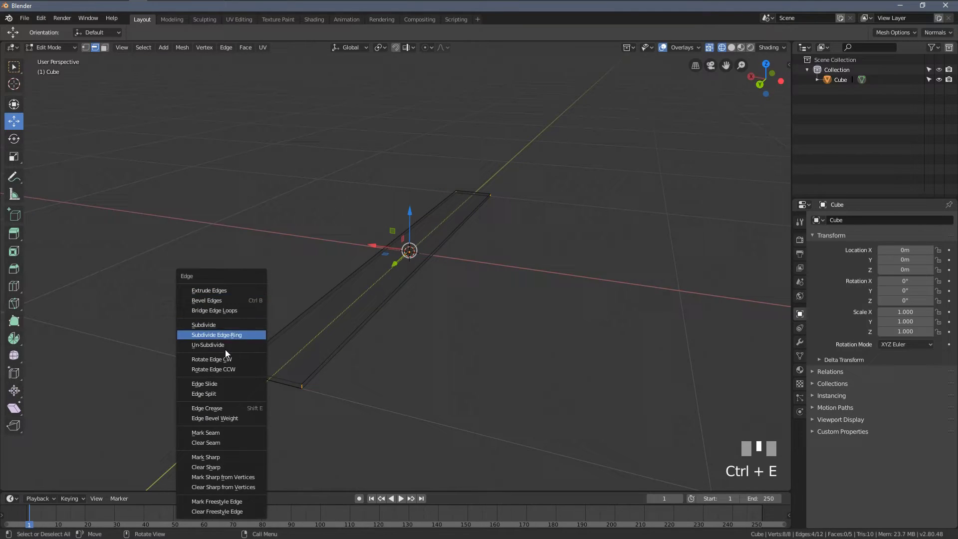
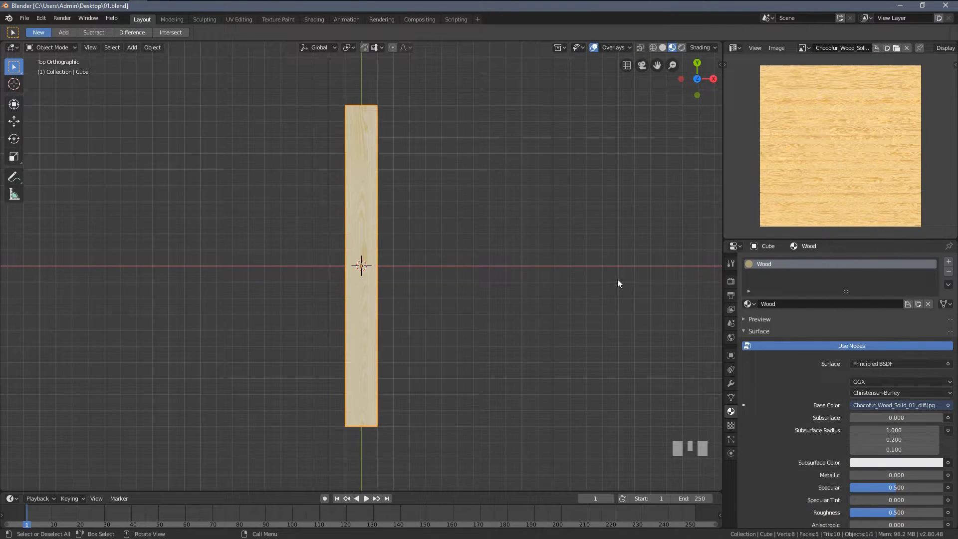
Show the plank's Modifier Properties, ready to add an Array
click(734, 391)
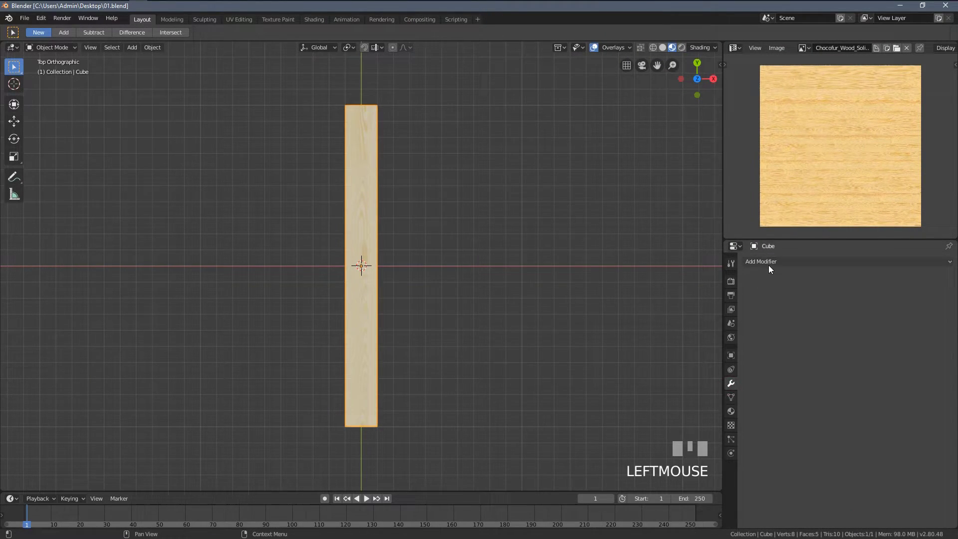
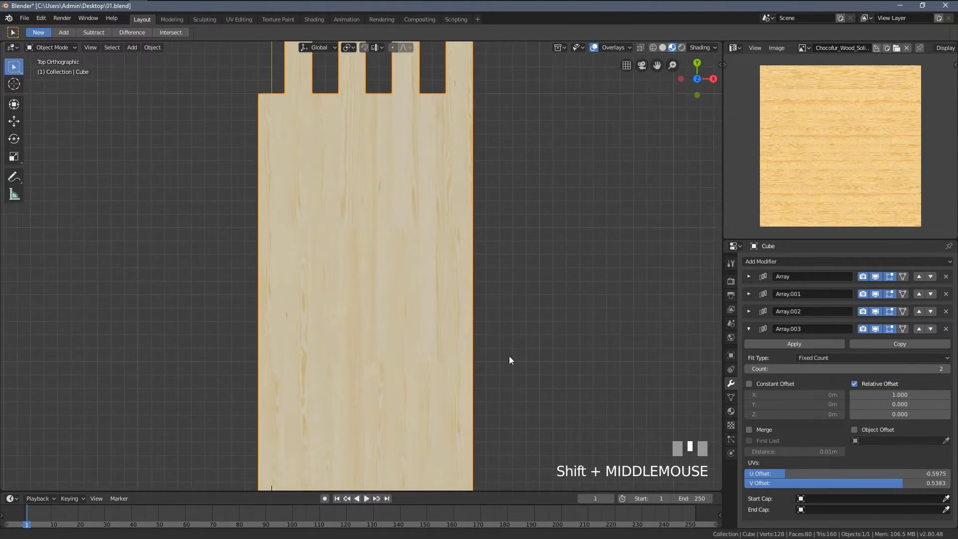
Collapse the fourth array's panel and reopen the third array's settings
scroll(down, 3)
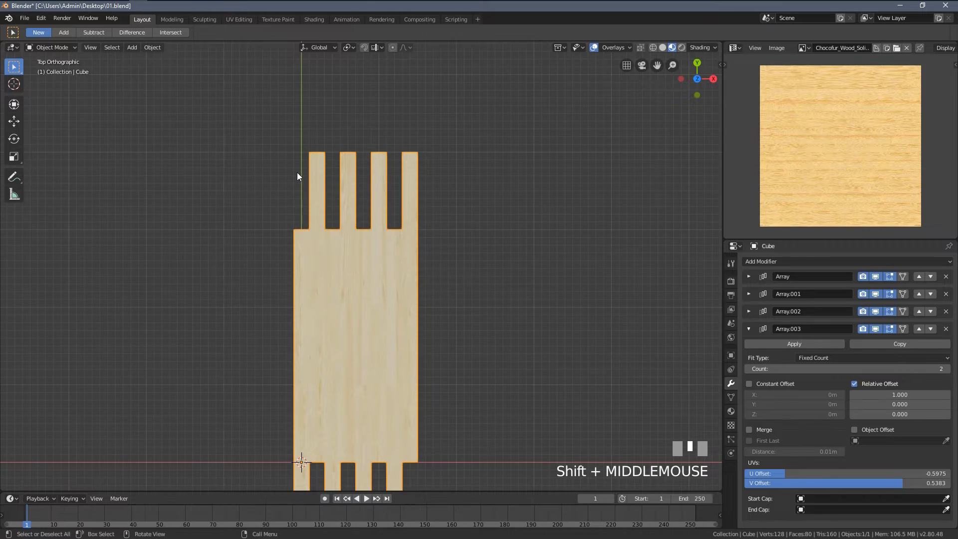
scroll(down, 3)
click(754, 332)
click(752, 317)
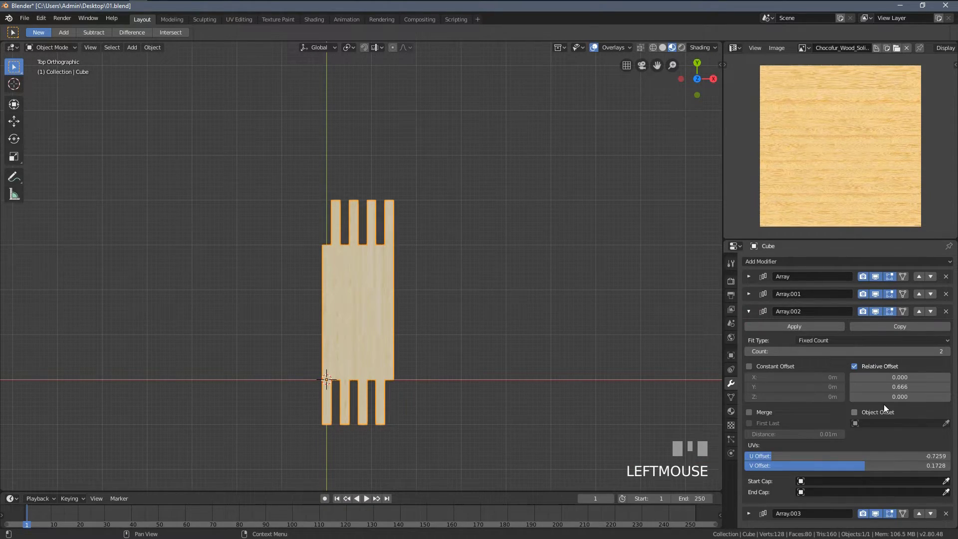
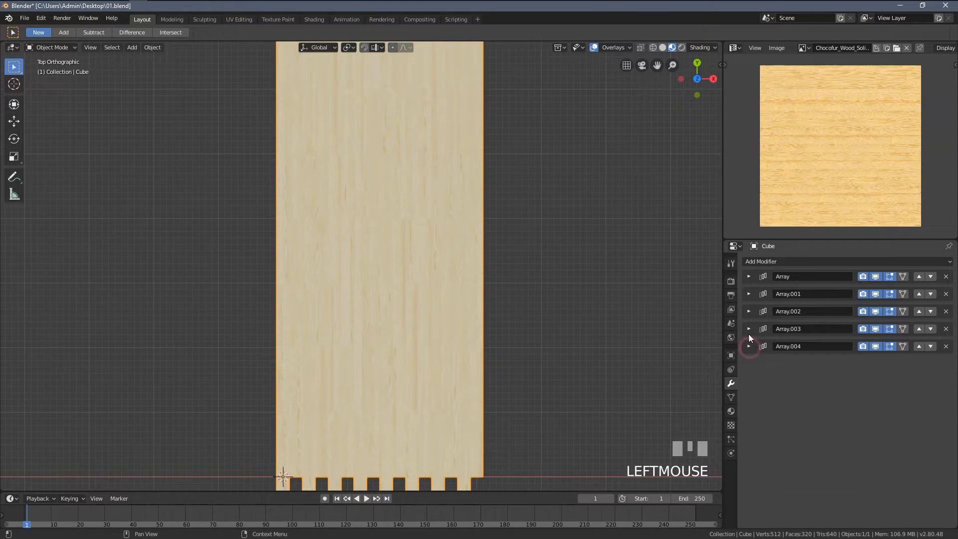
Orbit and zoom the viewport to inspect the widened plank floor
drag(749, 333, 851, 349)
drag(953, 368, 714, 339)
scroll(up, 3)
scroll(down, 3)
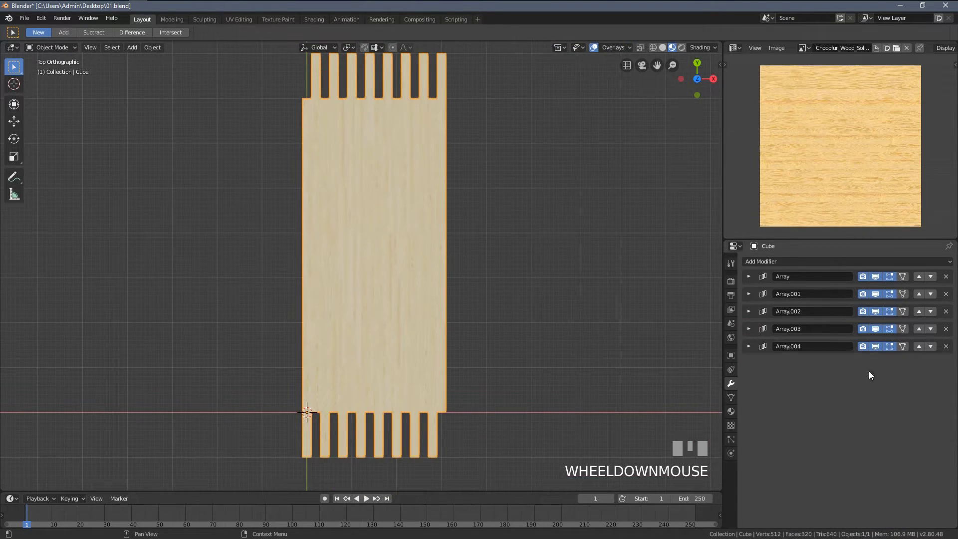
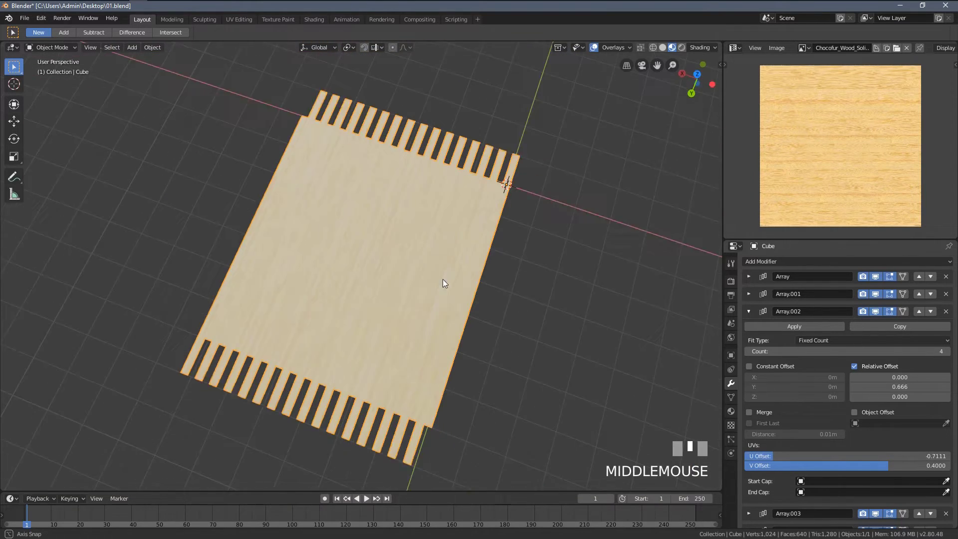
Bring up the modifier list to apply the Array stack
scroll(up, 3)
click(752, 316)
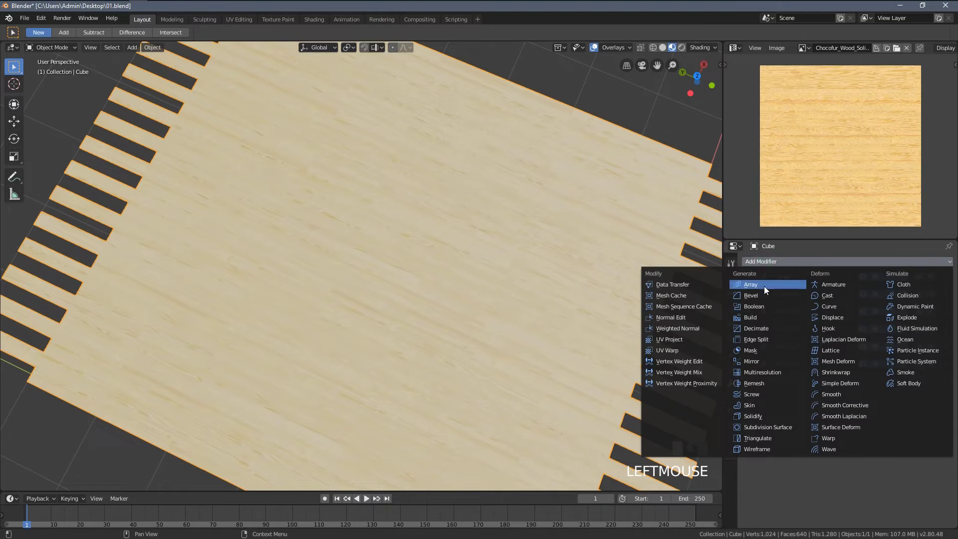
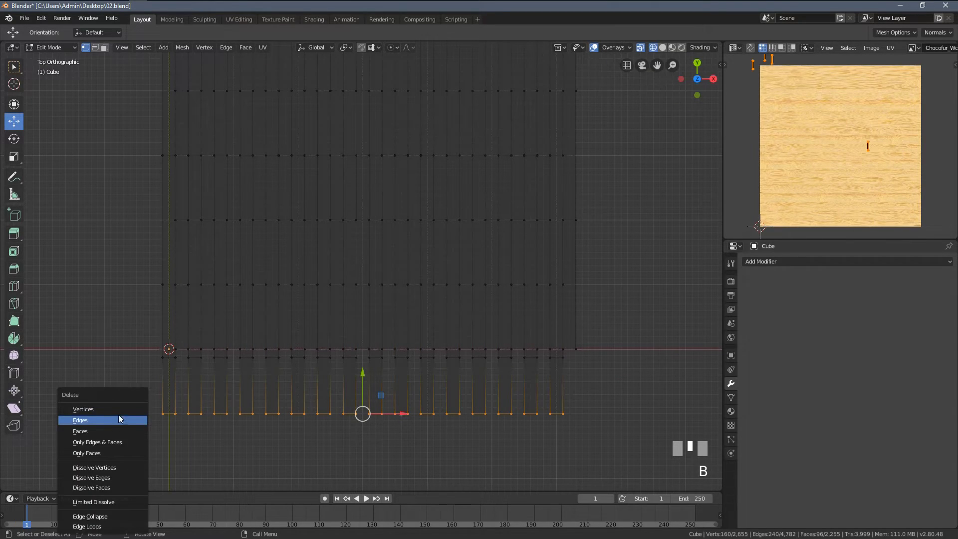
Delete the strips' ragged bottom ends, confirm the Y shrink and zoom out to view the whole patch
key(x)
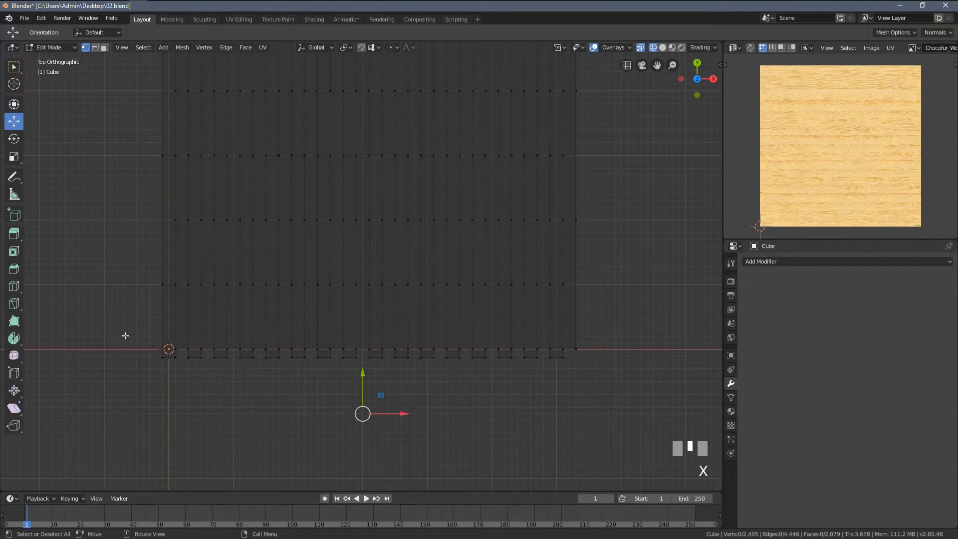
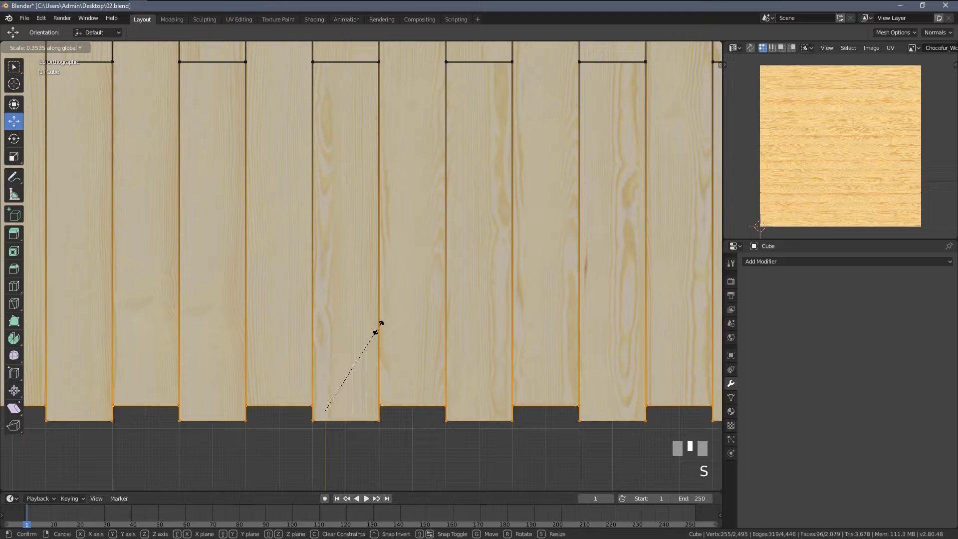
key(KP_Enter)
scroll(down, 3)
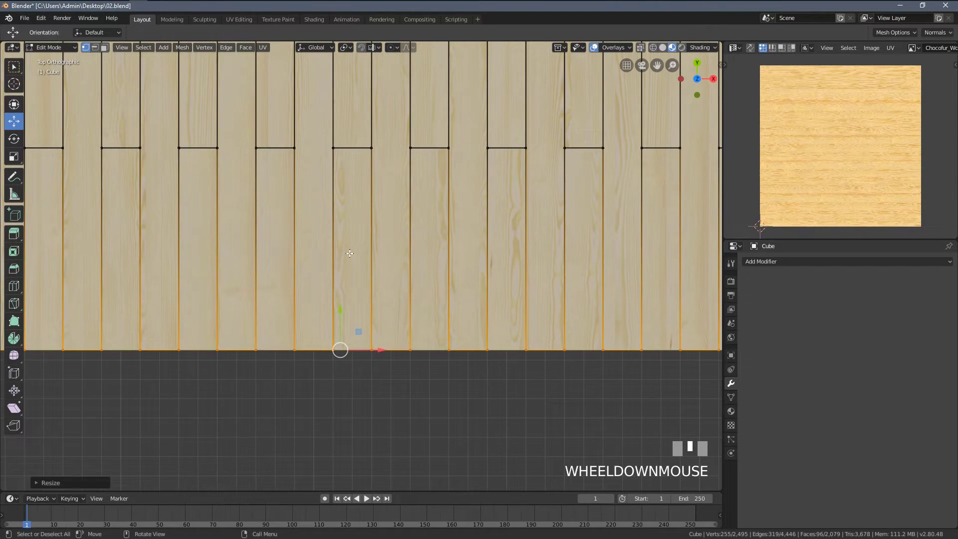
key(Tab)
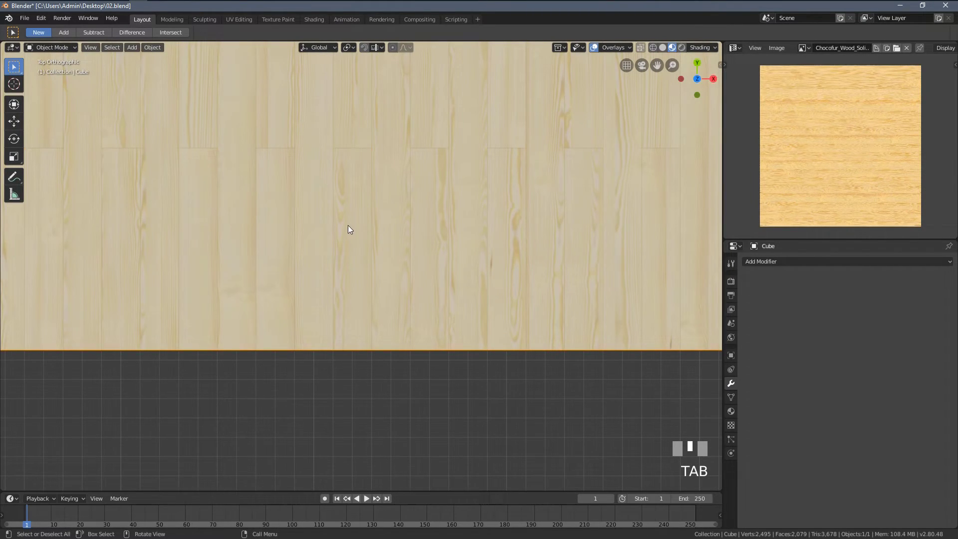
scroll(down, 3)
drag(339, 246, 343, 314)
middle_click(348, 338)
middle_click(324, 373)
Knife a straight cut across all strips and flatten the trimmed top edge along Y
key(Tab)
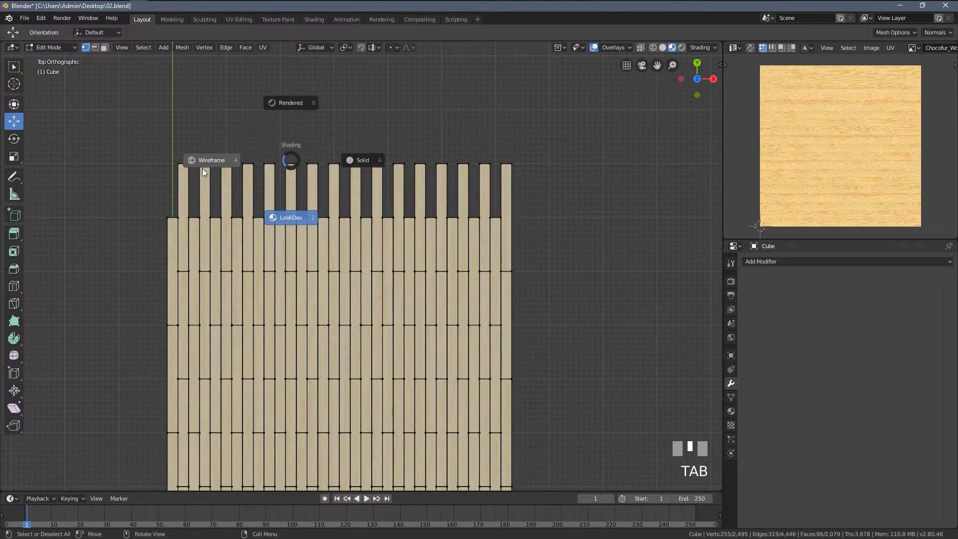
key(z)
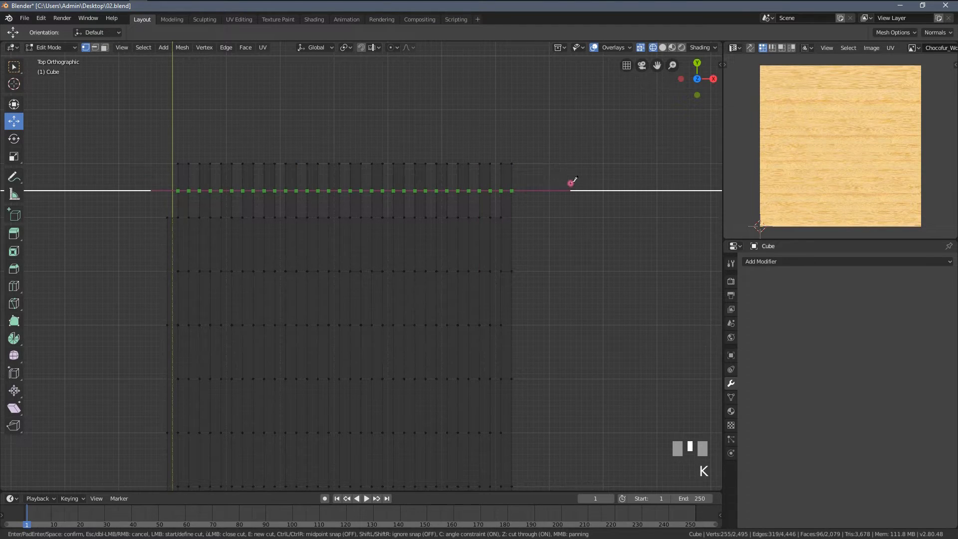
key(Return)
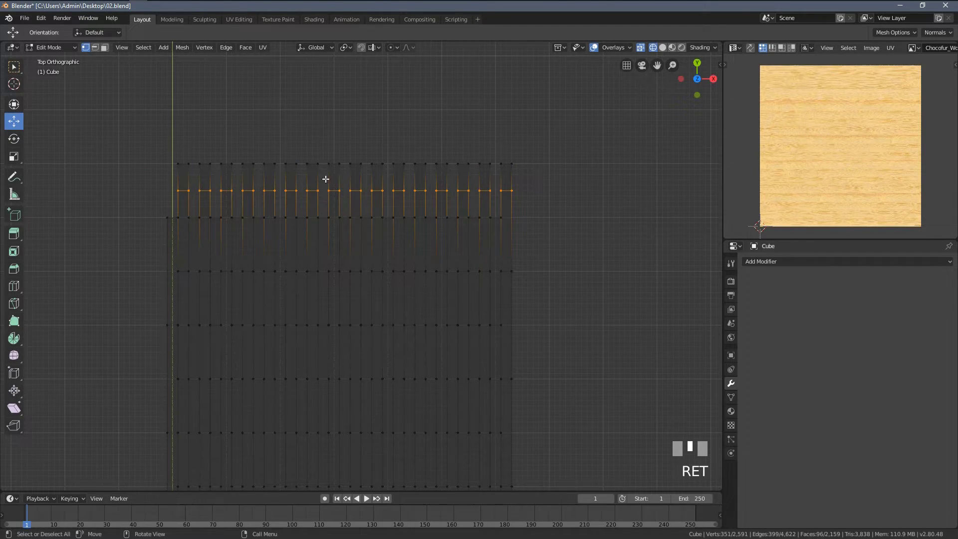
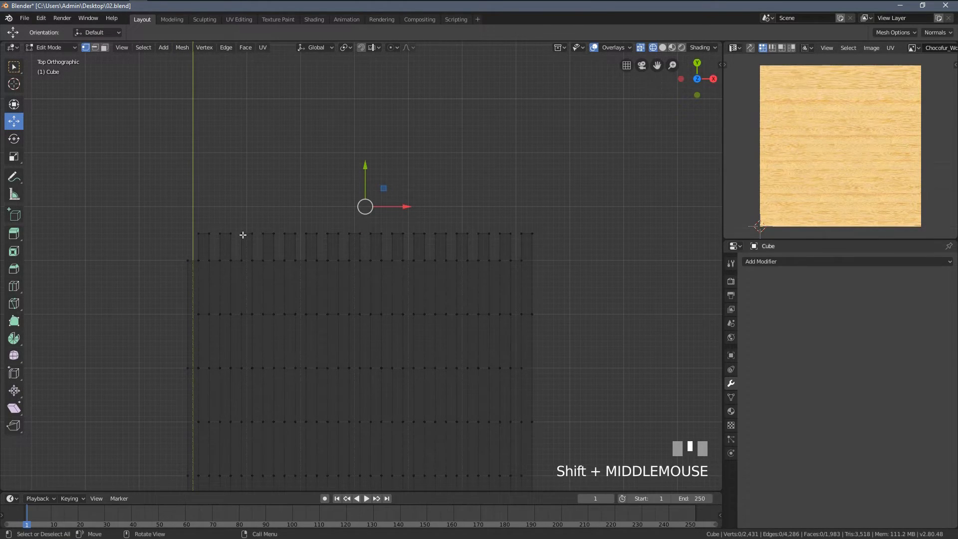
key(alt+a)
key(b)
scroll(up, 3)
key(s)
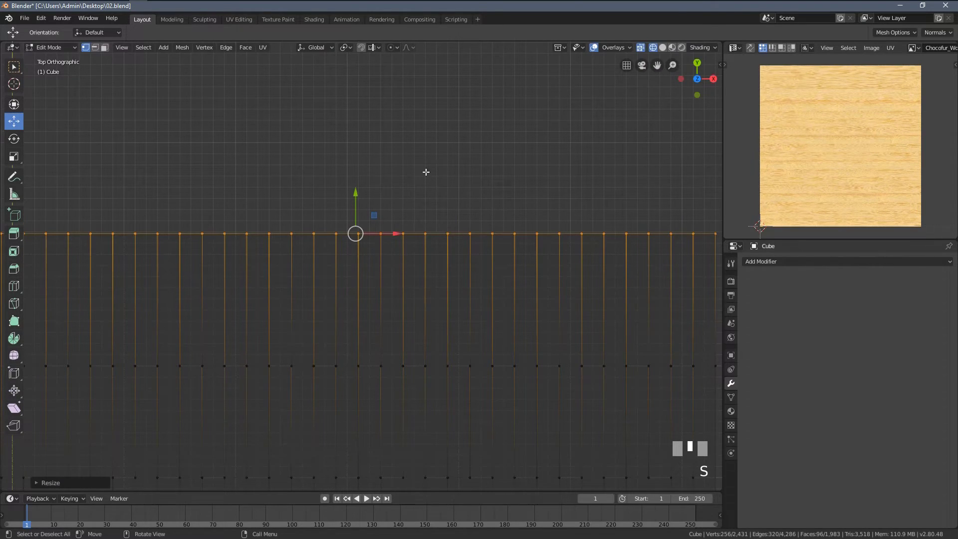
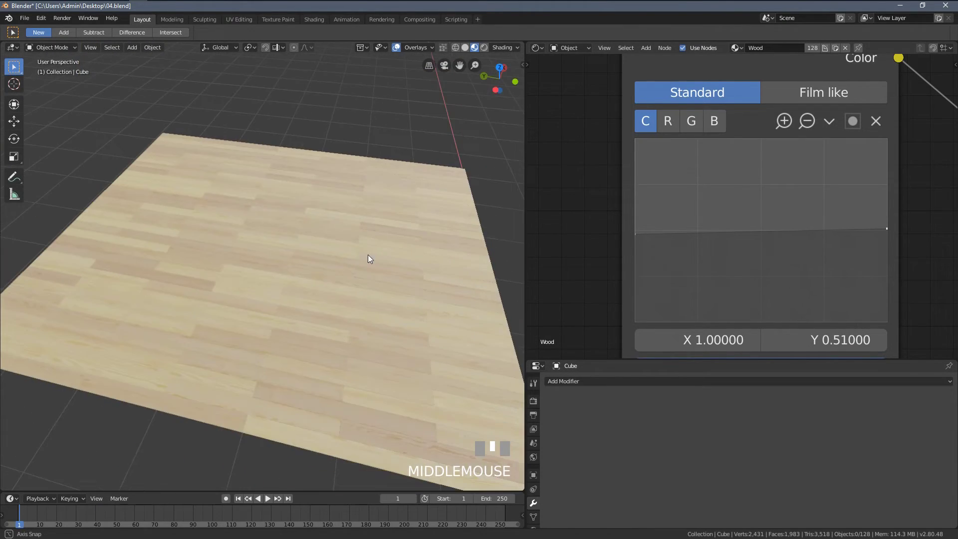
Drag the RGB Curves left point to about 0.48 to soften plank contrast
scroll(up, 3)
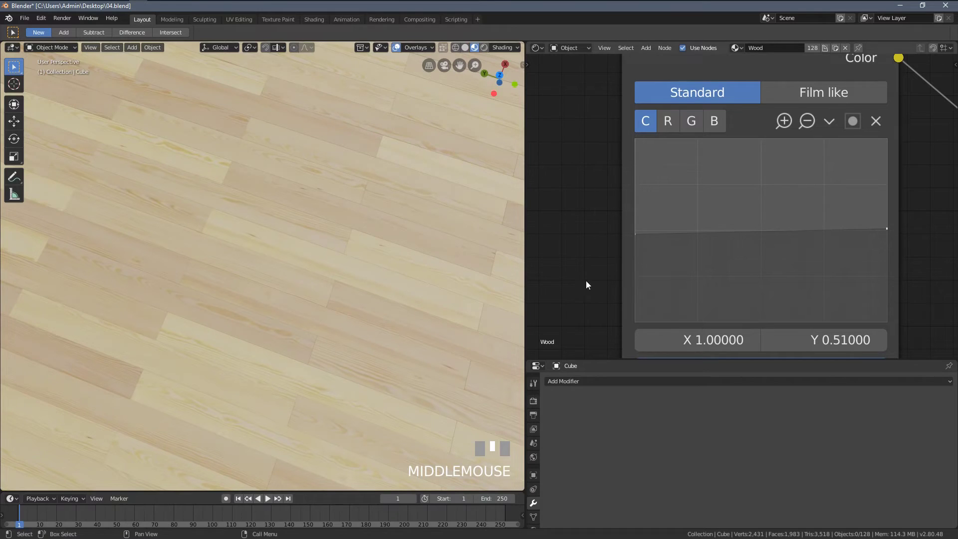
drag(640, 239, 684, 290)
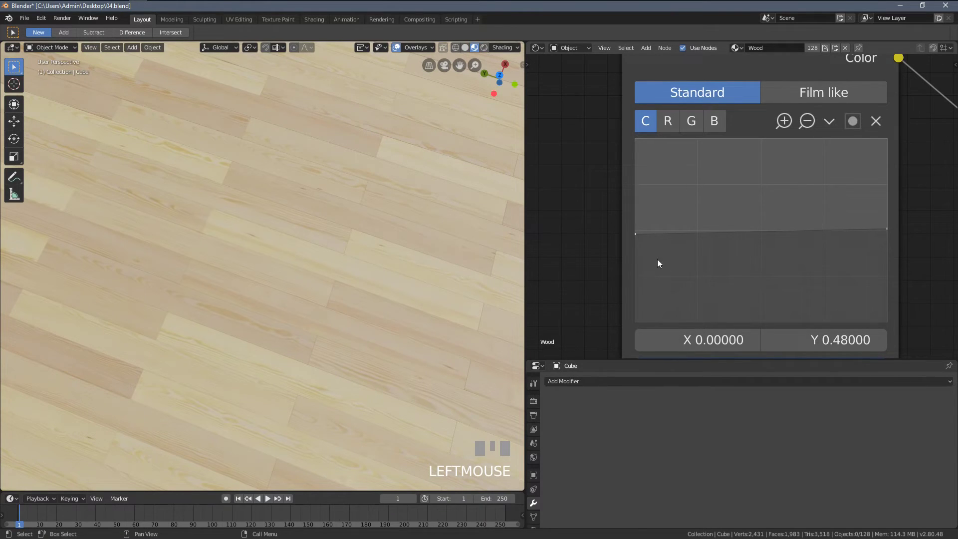
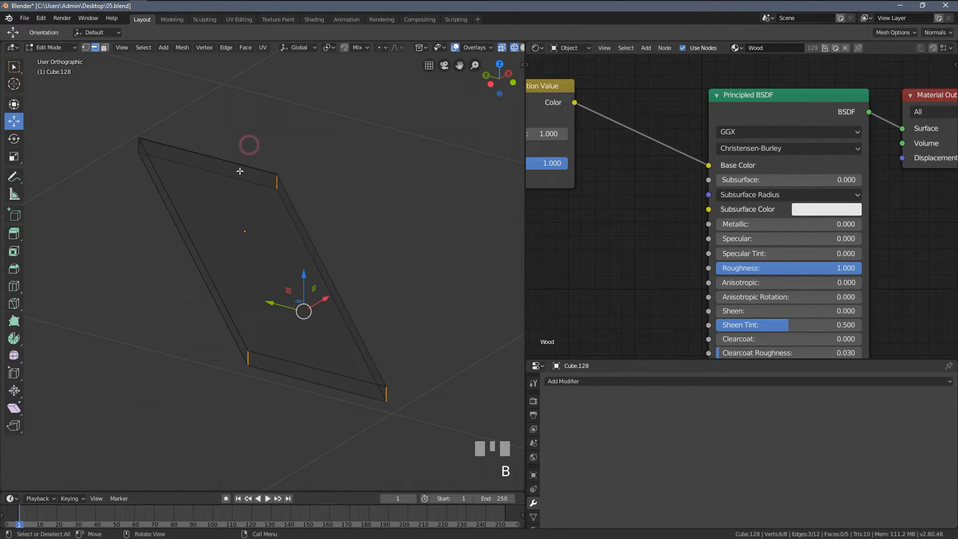
Unwrap the whole plank and show its UV island in the editor beside the 3D view
key(ctrl+e)
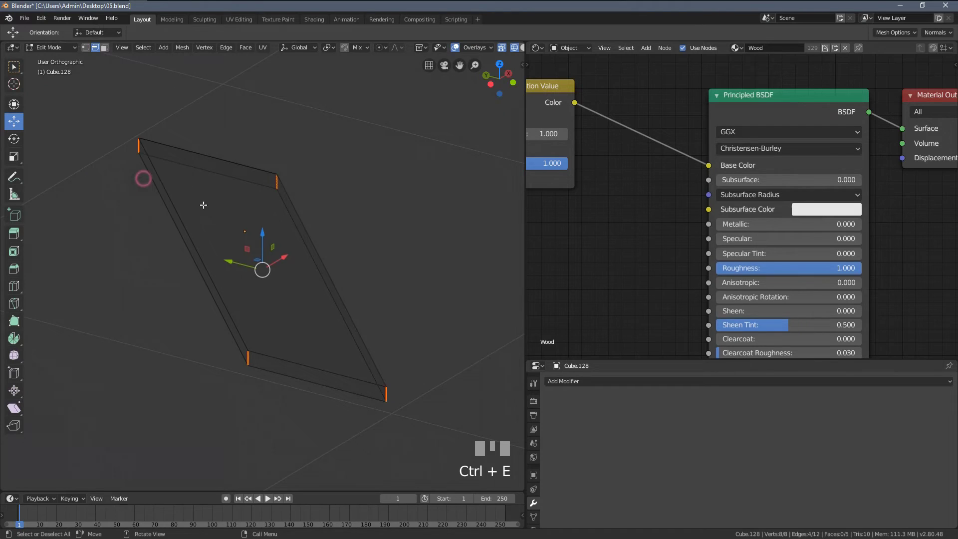
key(u)
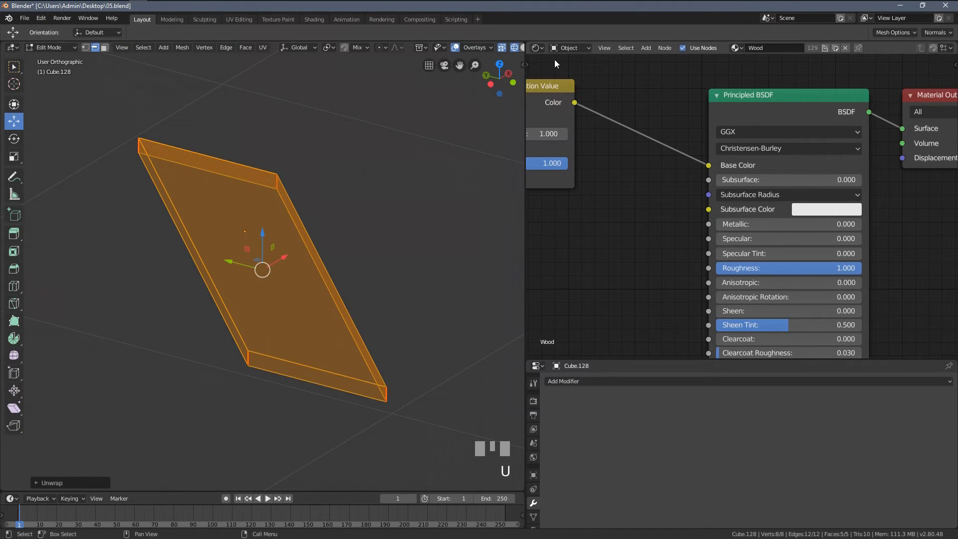
drag(542, 49, 751, 252)
key(KP_7)
Rotate and shrink the UV island to fit over the wood grain image
scroll(down, 3)
key(z)
key(r)
key(KP_Enter)
key(s)
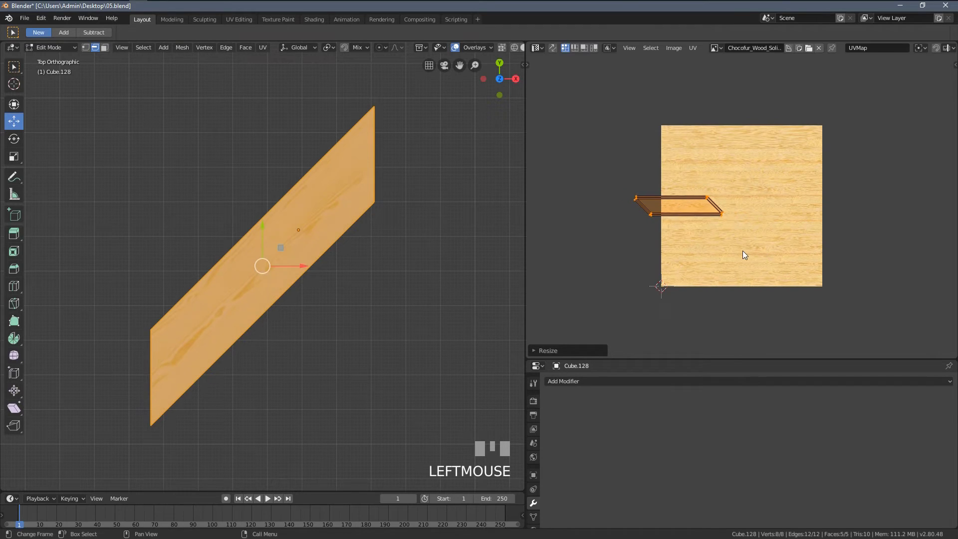
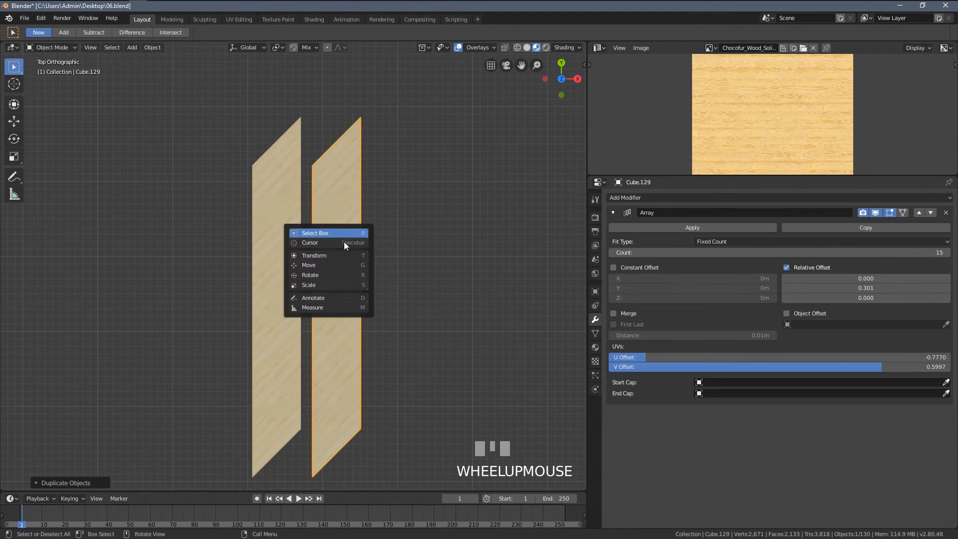
Maximize the 3D view and zoom in on the duplicated plank strip
key(shift+space)
scroll(down, 3)
scroll(up, 3)
scroll(down, 3)
drag(353, 300, 350, 314)
click(351, 313)
click(322, 302)
drag(295, 279, 317, 314)
From top view, select the duplicate strip and mirror it along X into a chevron pair
key(KP_7)
key(alt+a)
click(316, 314)
scroll(up, 3)
drag(338, 268, 347, 345)
scroll(up, 3)
key(ctrl+m)
key(KP_Enter)
Bring the gap into view and start sliding the mirrored strip along X toward its partner
scroll(up, 3)
middle_click(293, 262)
scroll(up, 3)
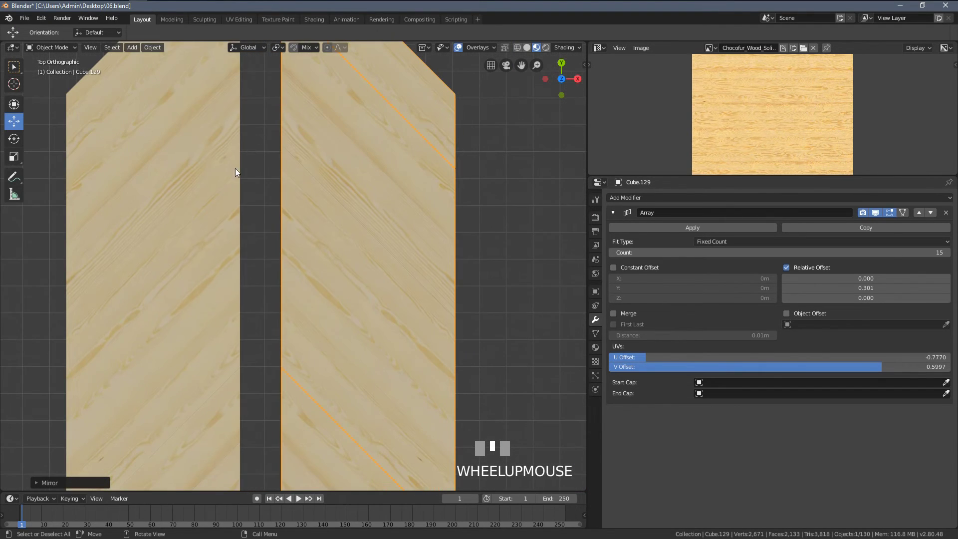
drag(277, 199, 295, 274)
scroll(up, 3)
drag(298, 236, 327, 267)
scroll(up, 3)
key(g)
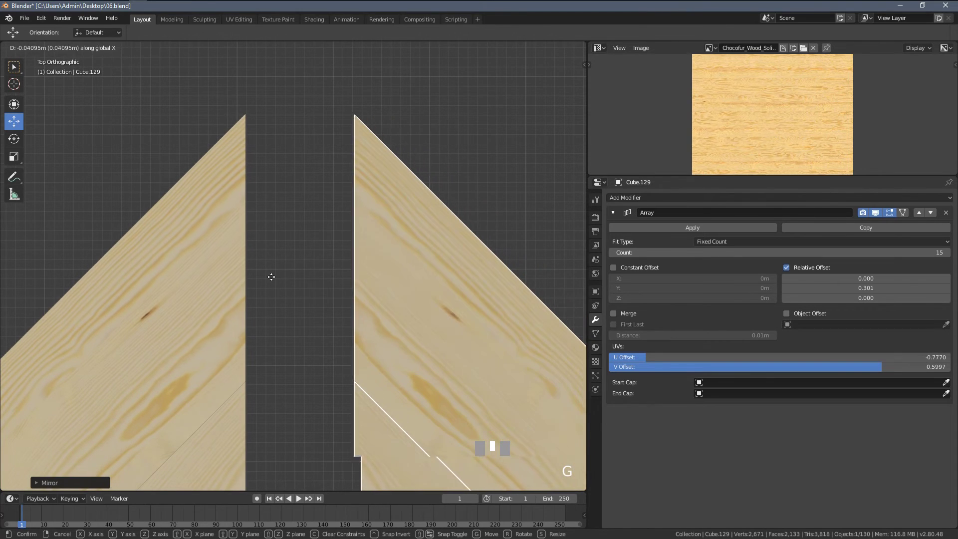
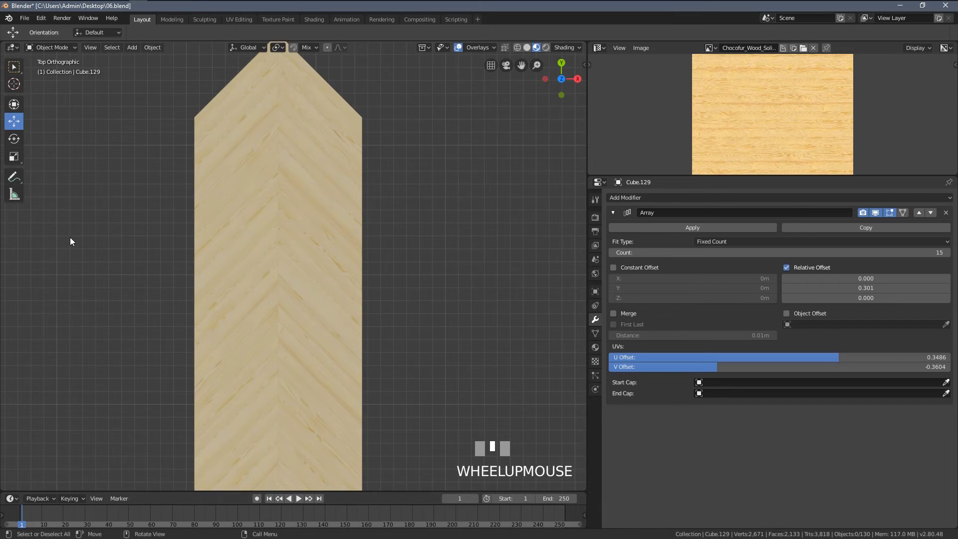
Give the first chevron strip a second Array modifier with relative X offset 2 and count 4
middle_click(111, 242)
drag(547, 237, 228, 246)
key(KP_Enter)
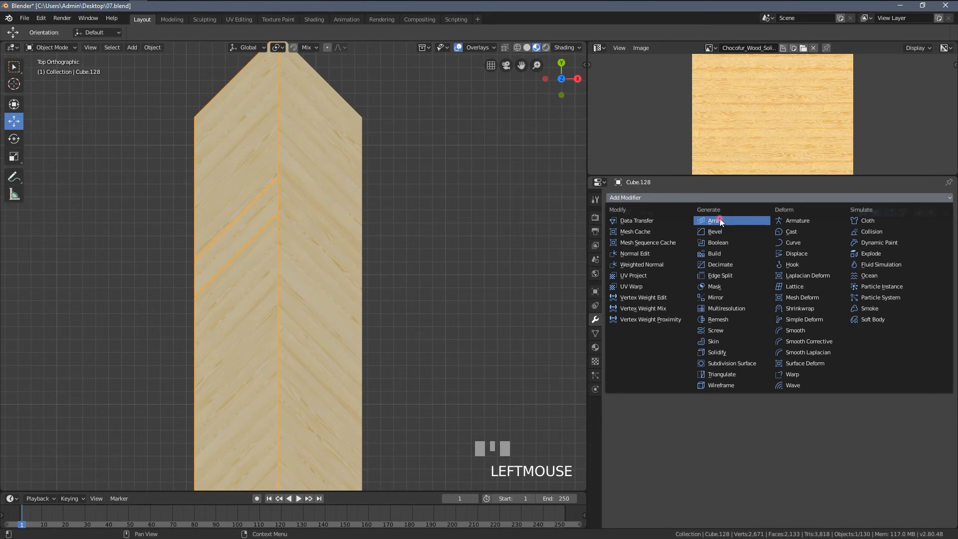
drag(723, 223, 327, 143)
key(KP_Enter)
key(alt+a)
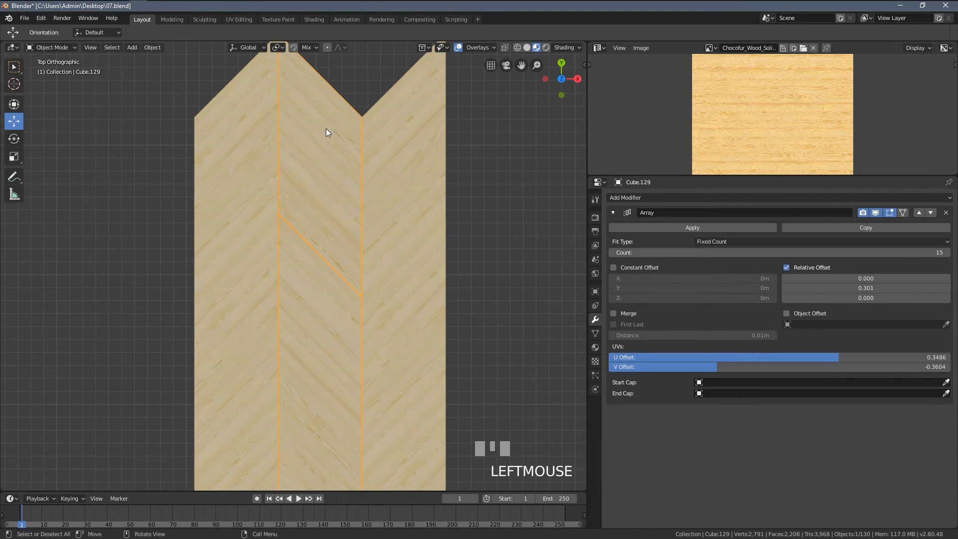
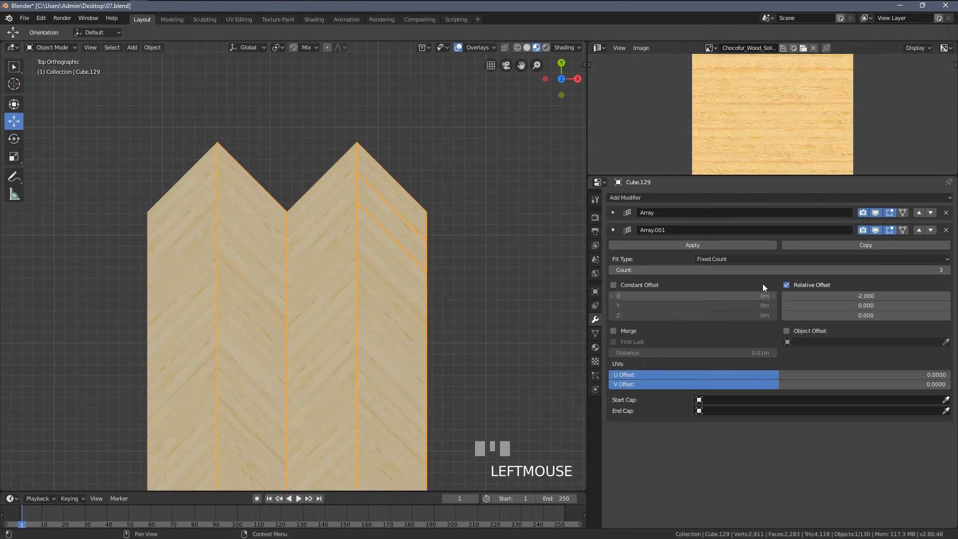
Give the mirrored strip the matching sideways Array with relative X offset -2 and count 4
click(952, 271)
scroll(down, 3)
middle_click(439, 292)
click(256, 245)
key(alt+a)
click(233, 223)
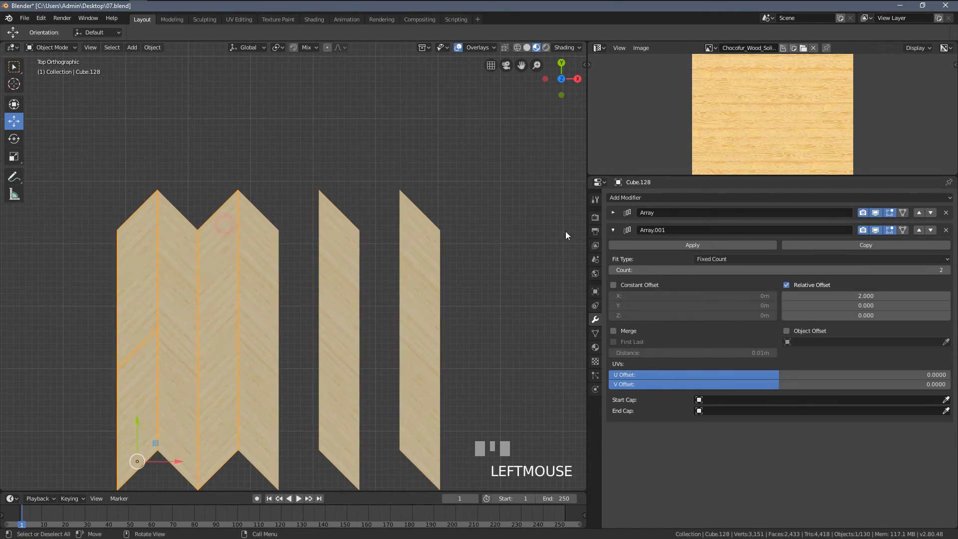
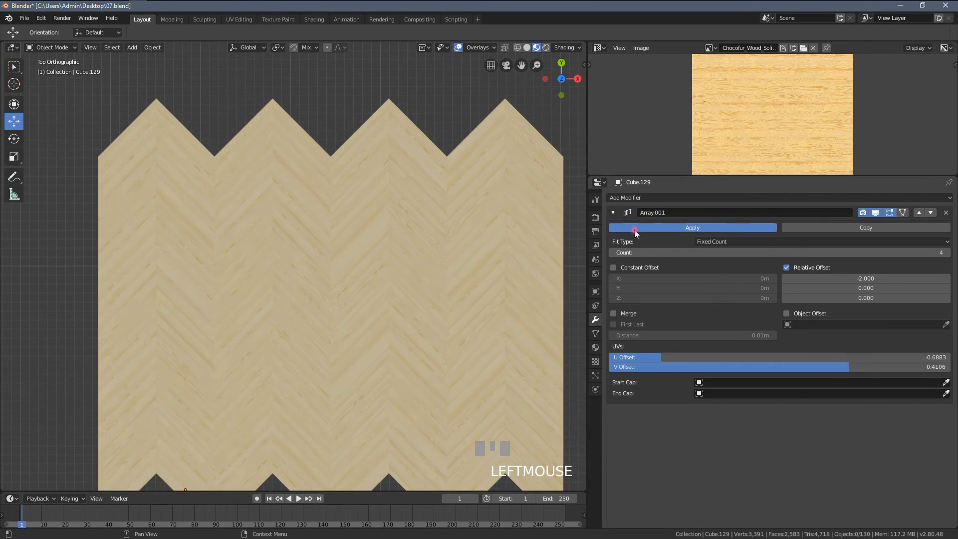
Apply the Array modifiers on both strips and join them into one herringbone mesh with Ctrl+J
click(613, 230)
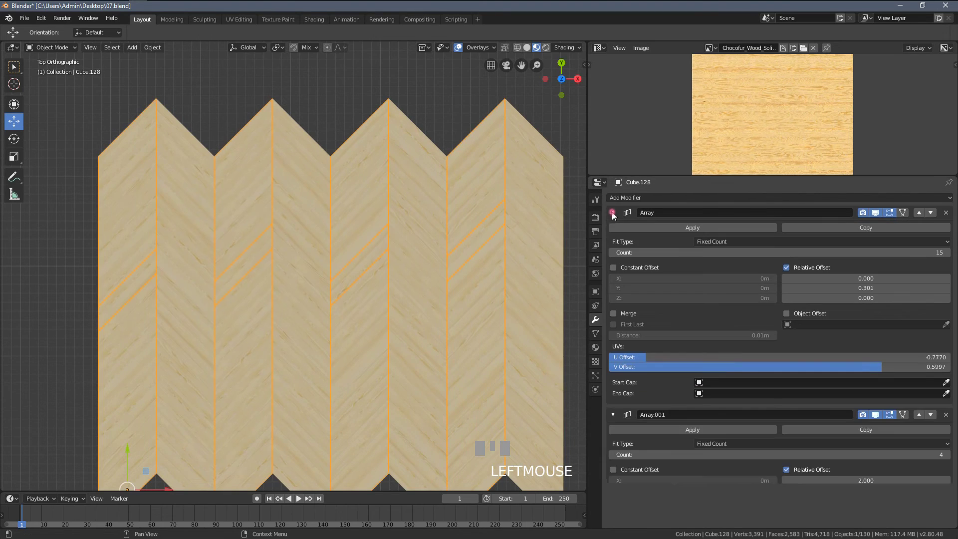
click(645, 231)
drag(626, 230, 596, 236)
scroll(down, 3)
key(b)
key(ctrl+j)
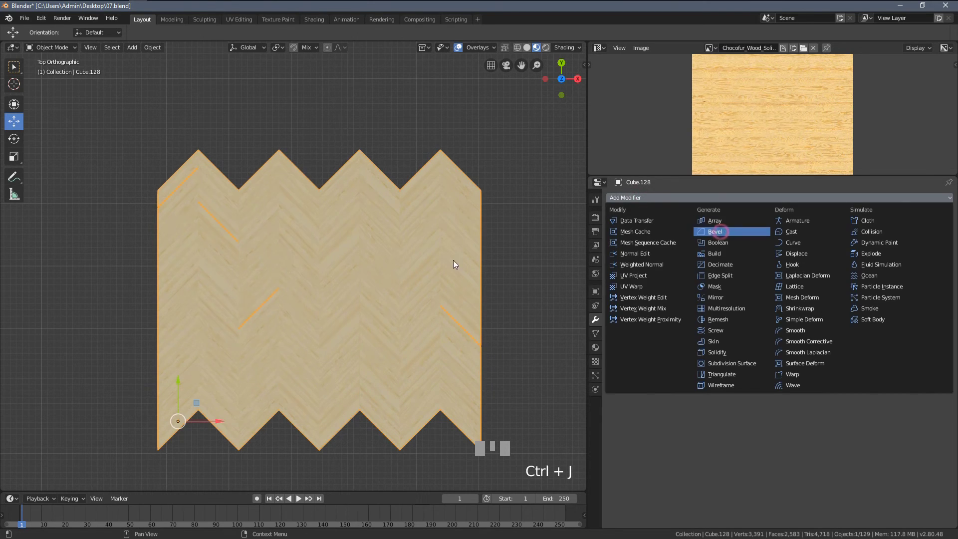
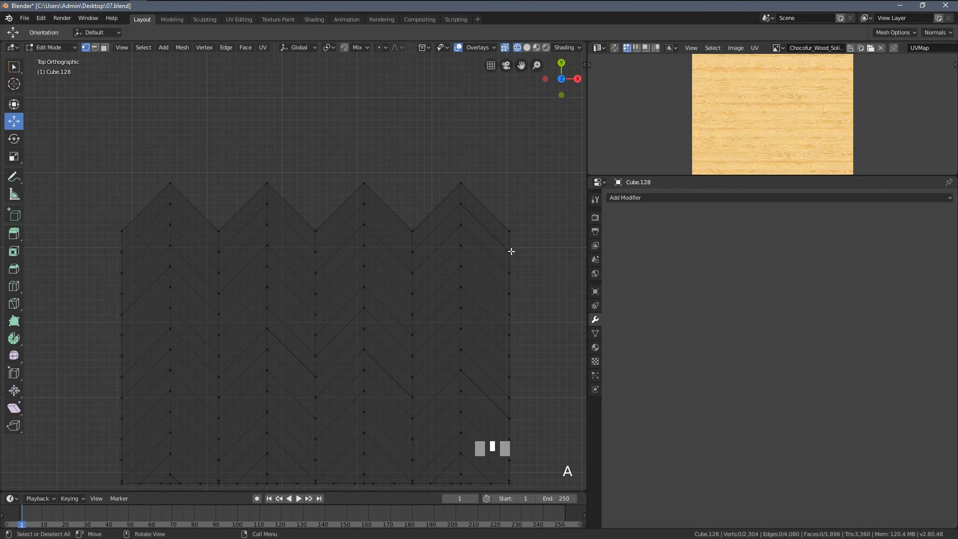
Knife a straight cut-through line across the zigzag plank ends and confirm it
key(k)
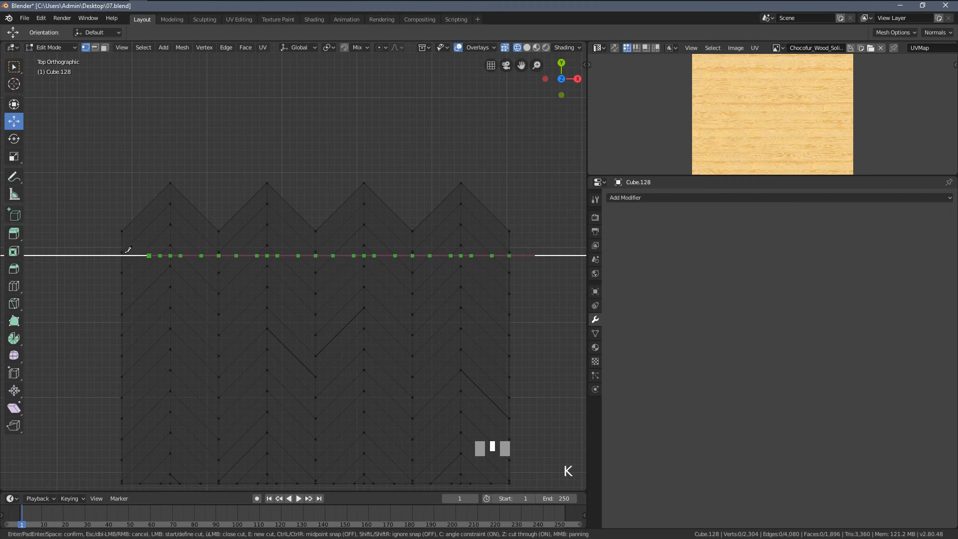
key(Return)
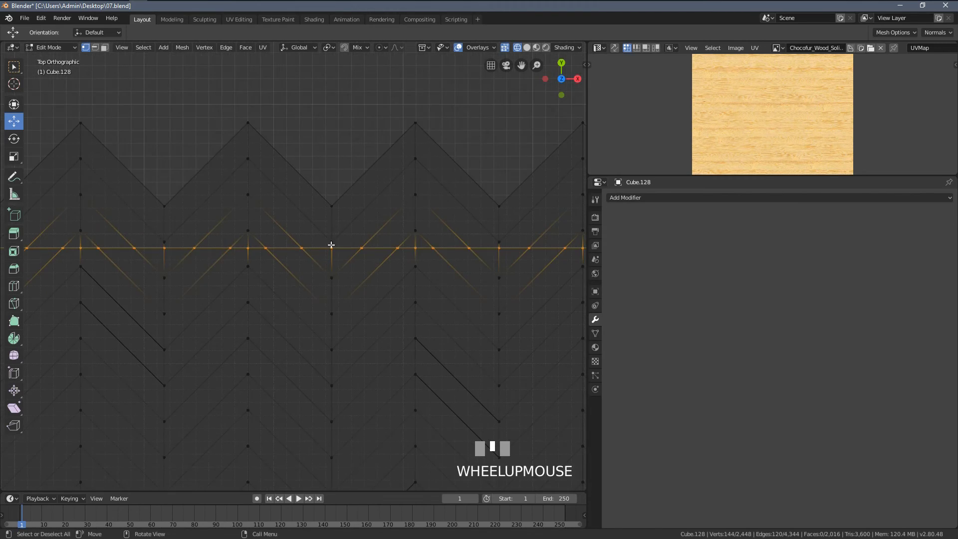
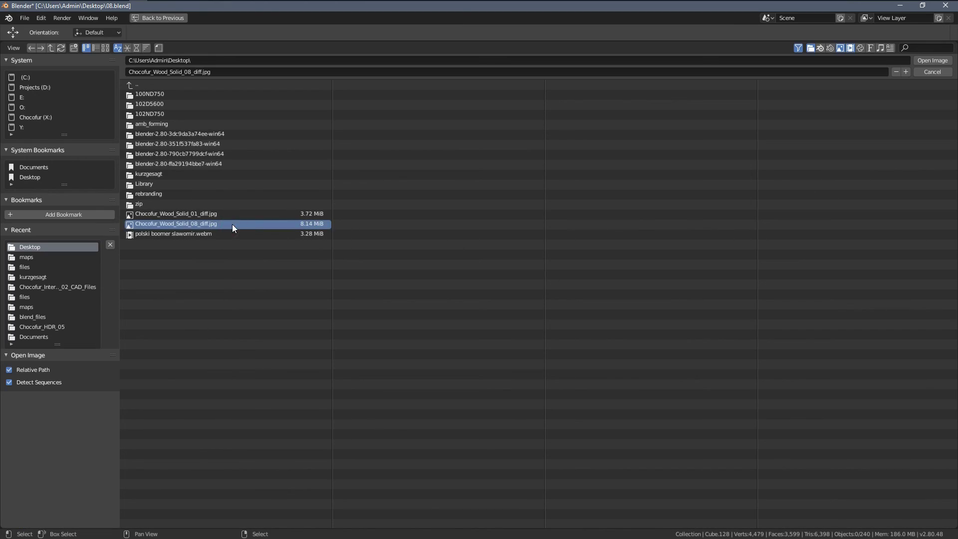
Load Chocofur_Wood_Solid_08_diff.jpg into the Image Texture node and inspect the floor from top view
key(Return)
drag(241, 268, 744, 203)
scroll(up, 3)
scroll(down, 3)
scroll(down, 3)
scroll(down, 3)
scroll(up, 3)
scroll(up, 3)
scroll(down, 3)
scroll(up, 3)
scroll(down, 3)
key(KP_7)
key(alt+a)
scroll(up, 3)
Raise the Value of the ColorRamp's black stop so plank tone variation becomes subtler
scroll(down, 3)
drag(744, 203, 771, 254)
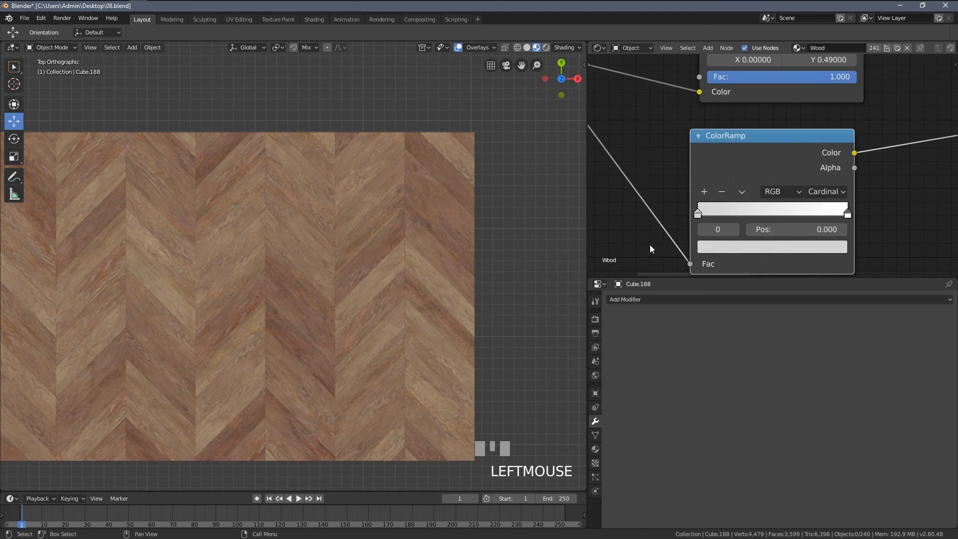
click(700, 217)
Zoom out to bring the whole herringbone floor rectangle into view
drag(704, 217, 365, 237)
scroll(down, 3)
drag(365, 237, 740, 137)
click(740, 136)
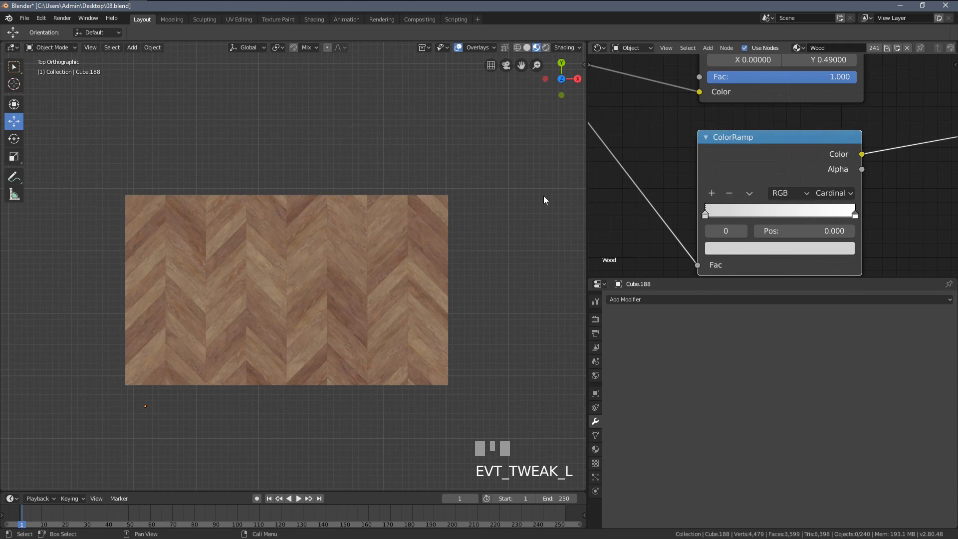